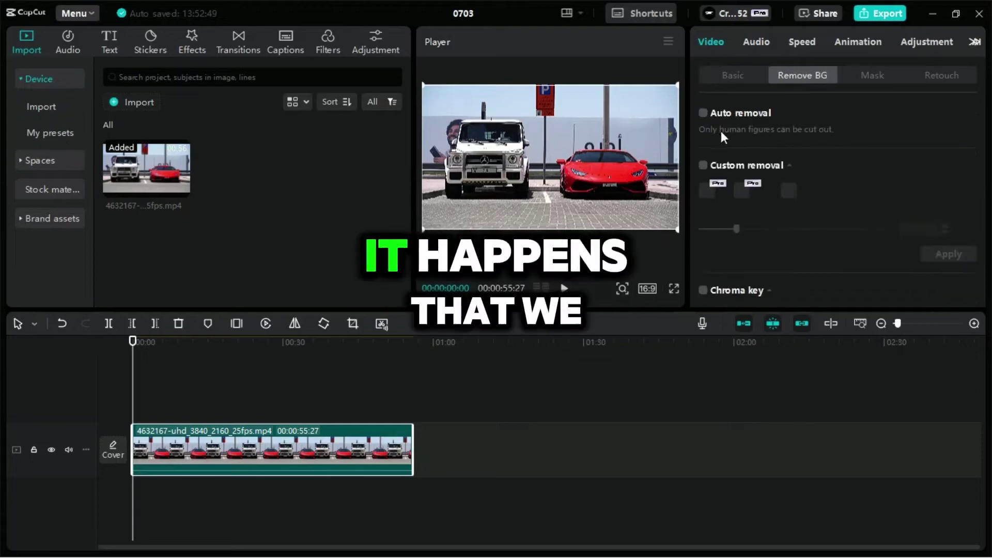
Step: Enable Auto removal in Remove BG to start cutting out the car clip's background
{"action": "left_click", "coordinate": [712, 120]}
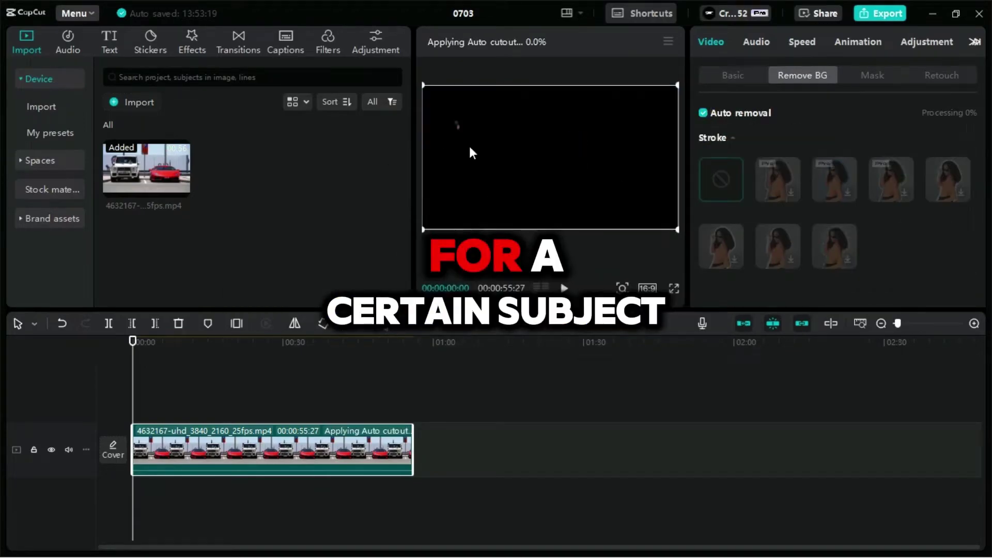